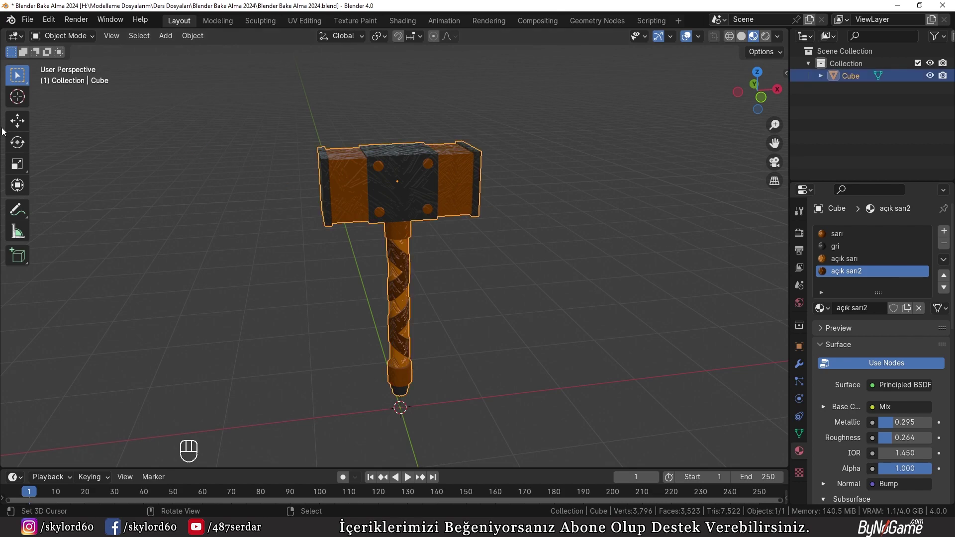
- Enable the Principled Baker add-on in Preferences and split a Shader Editor beside the 3D view
left_click(839, 240)
left_click(837, 248)
left_click(844, 264)
left_click(851, 277)
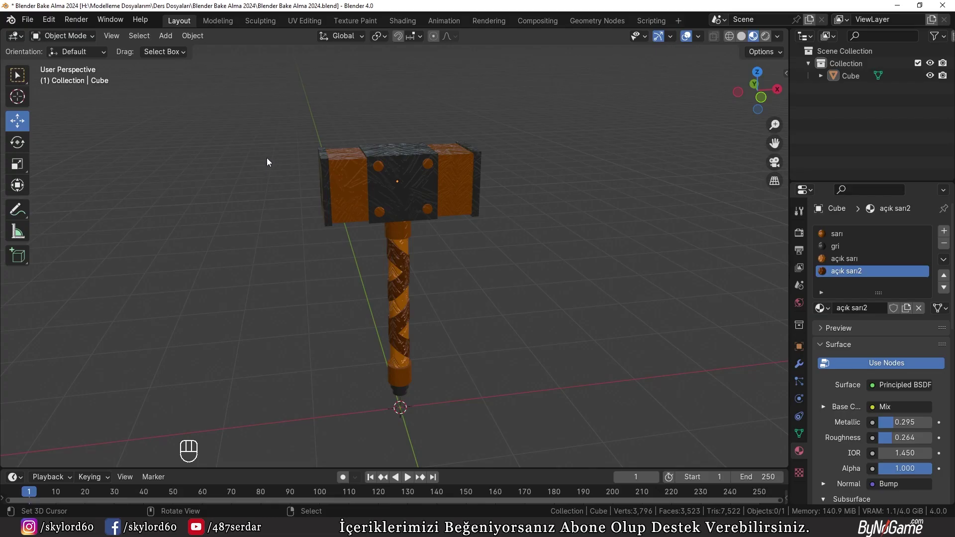
left_click_drag(53, 24, 98, 181)
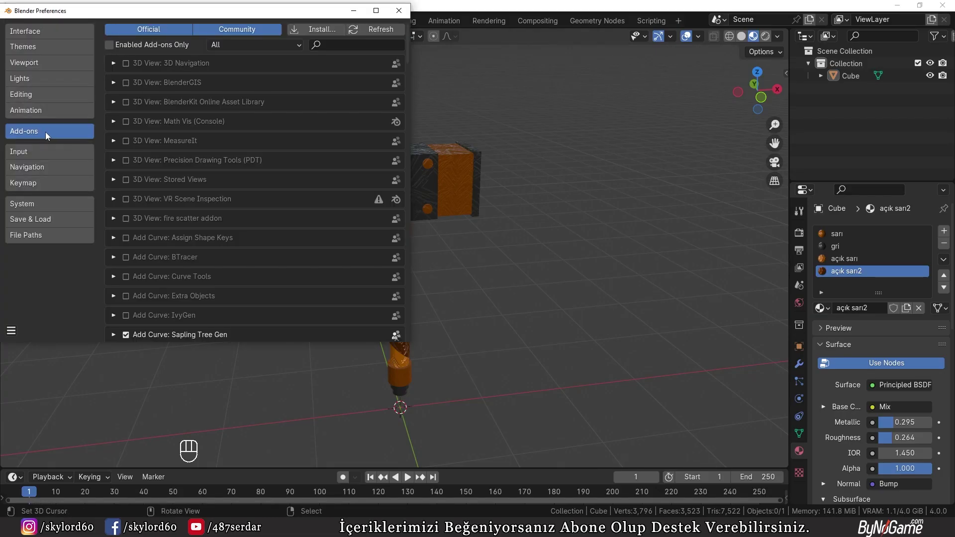
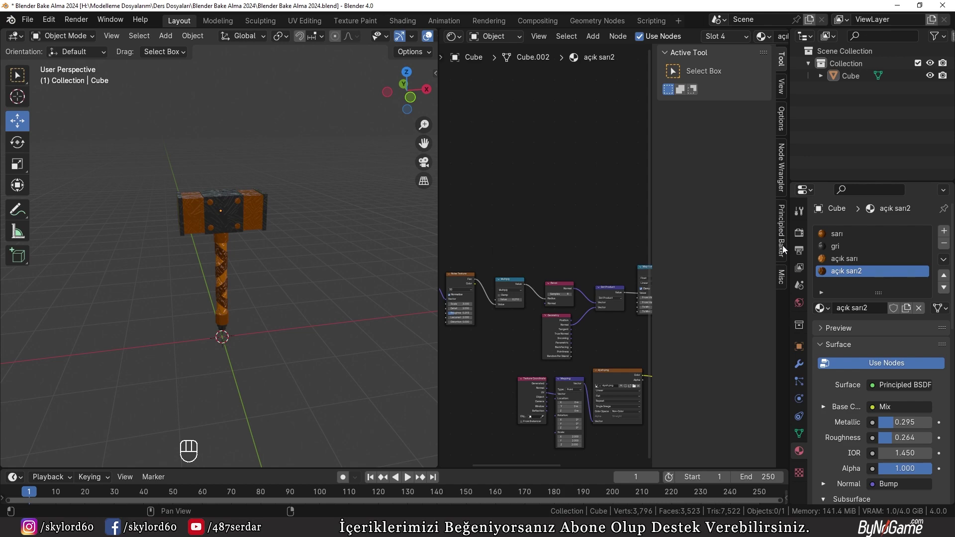
- Show the Principled Baker panel and set the render engine to Cycles on GPU Compute
left_click(785, 248)
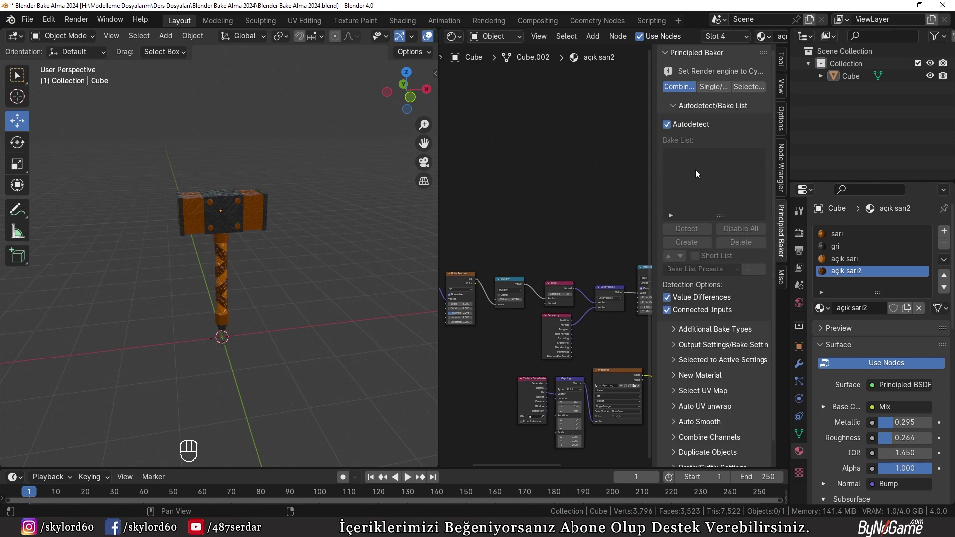
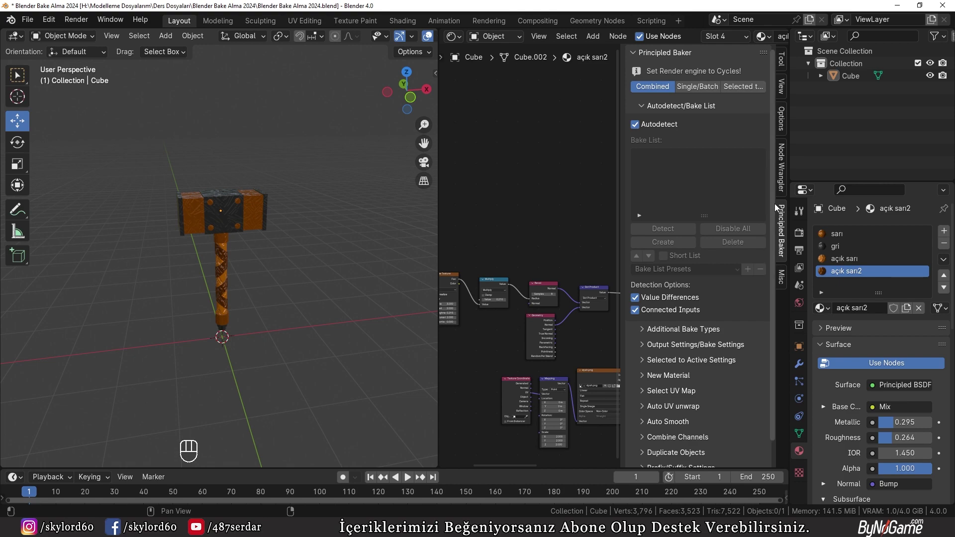
left_click(801, 234)
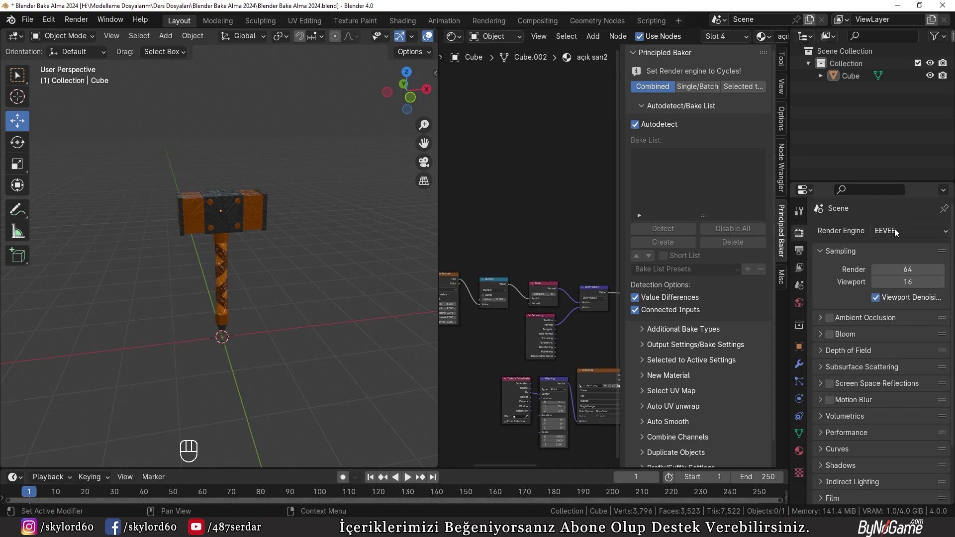
left_click_drag(899, 232, 896, 275)
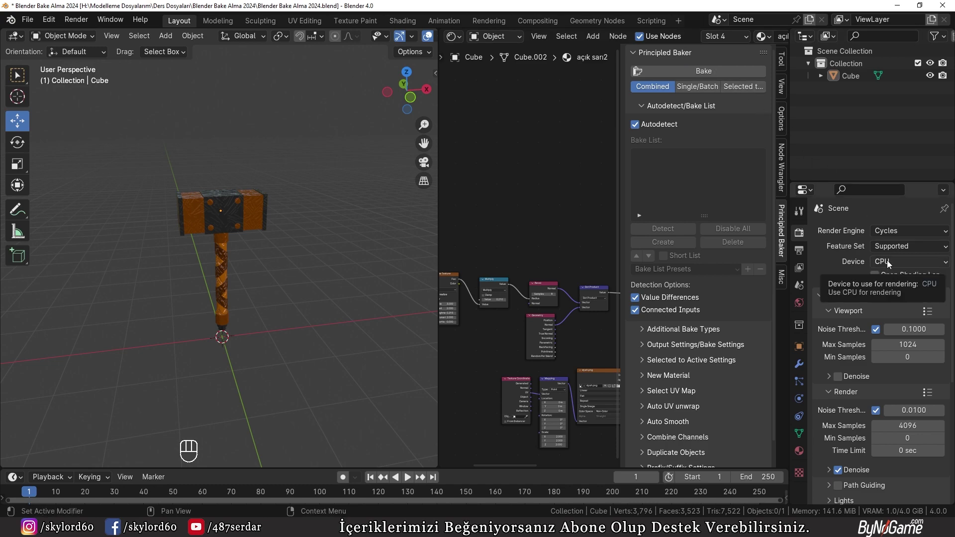
left_click_drag(895, 264, 899, 291)
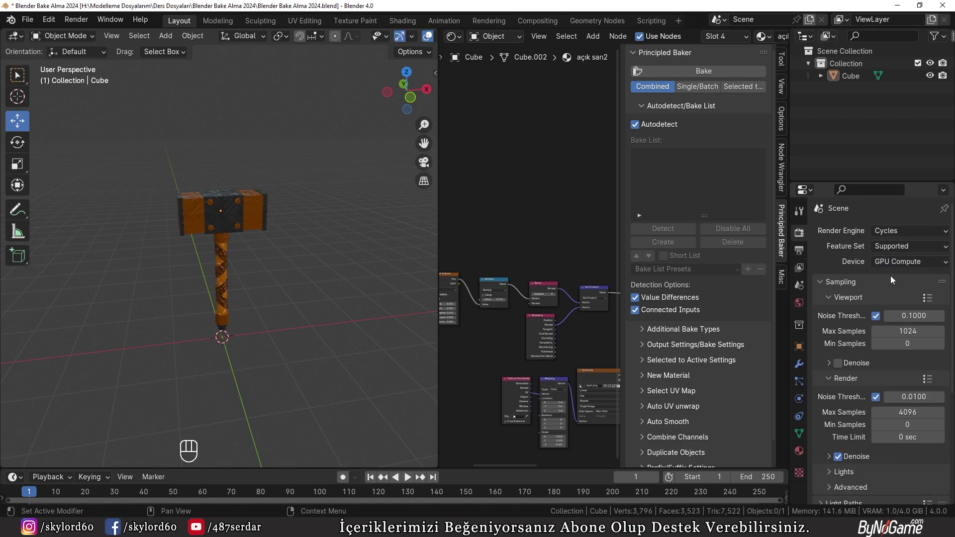
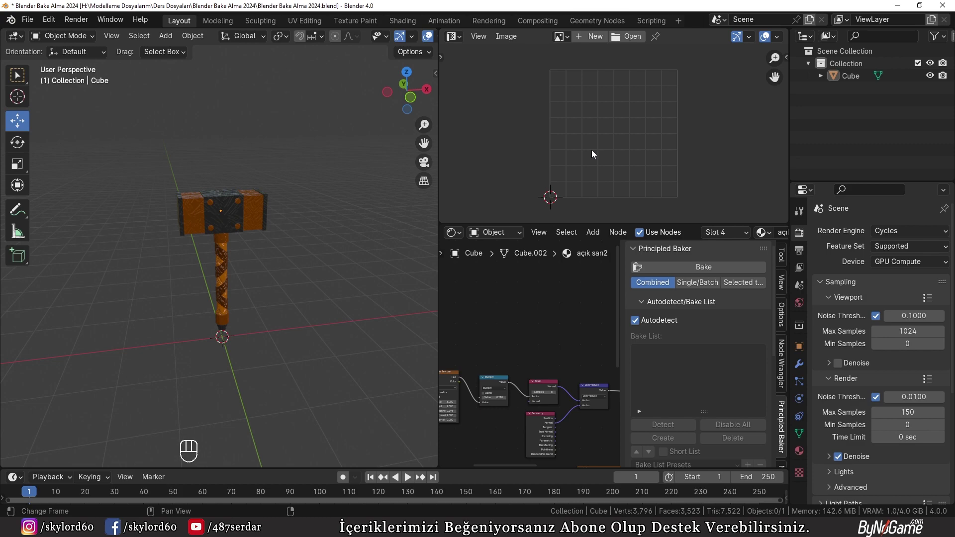
- Enter Edit Mode with the whole hammer selected and remove the old UVMap.001 from the mesh data
key("Tab")
key("a")
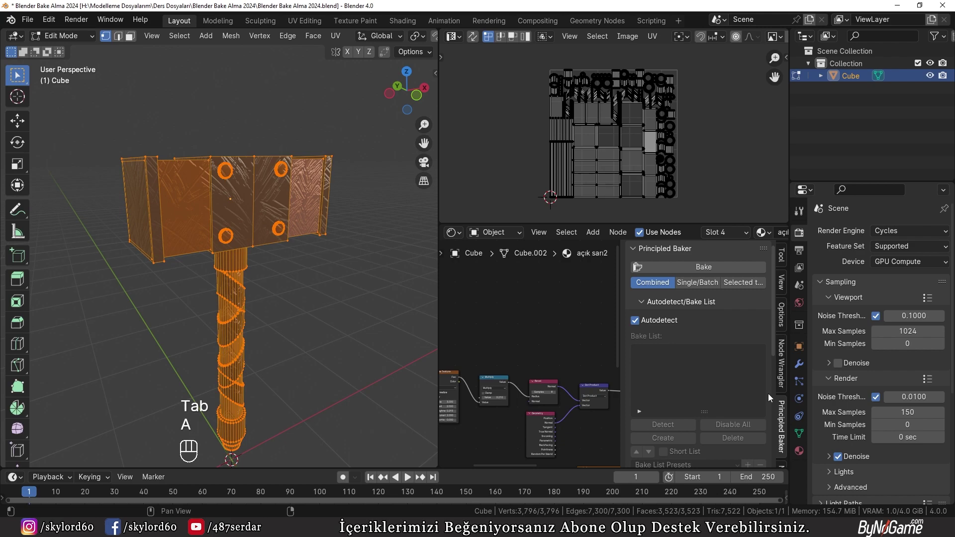
left_click(804, 434)
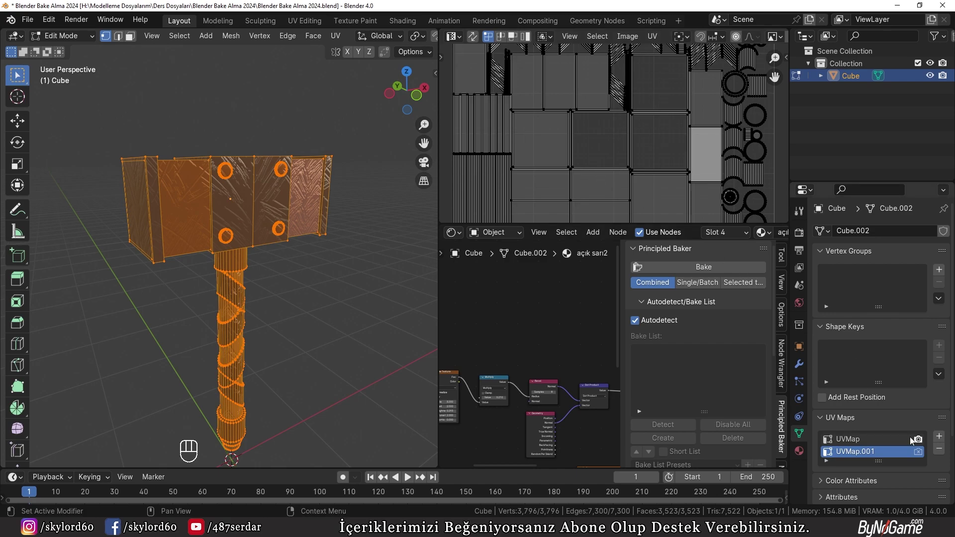
left_click(946, 451)
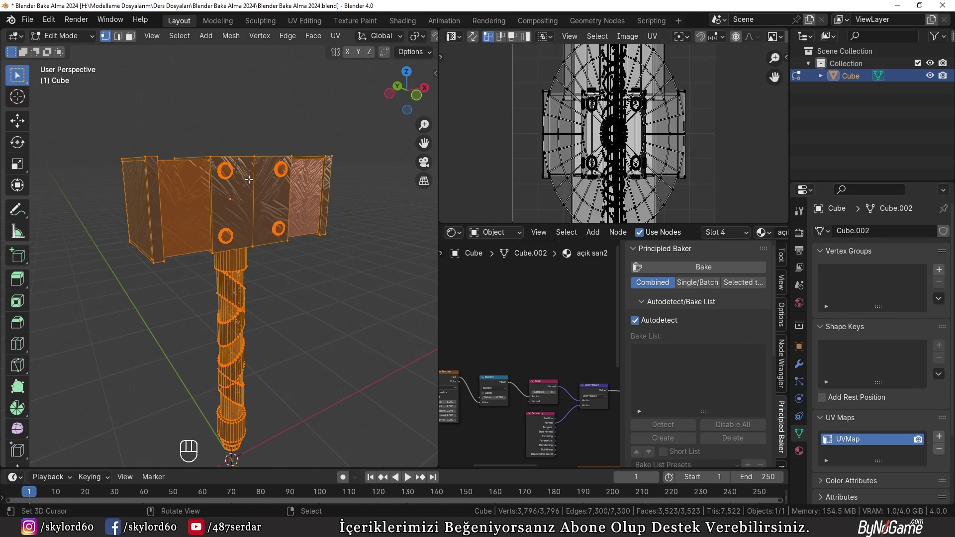
key("u")
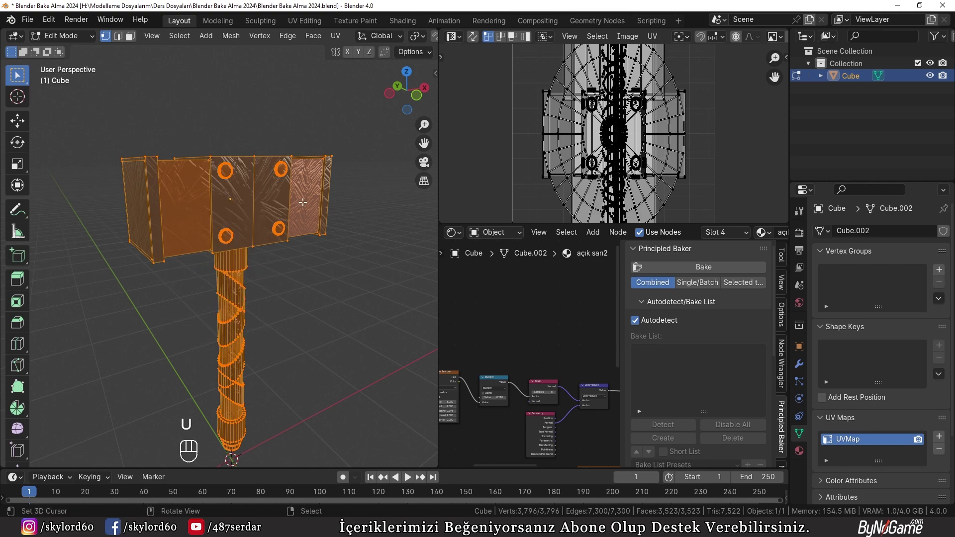
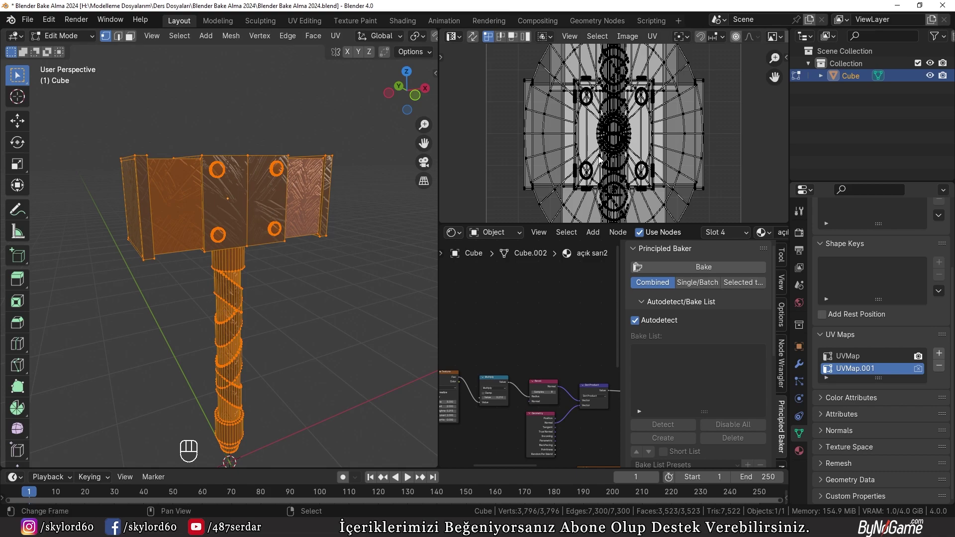
- Bring up the UV Mapping menu for a Smart UV Project onto the new UV map
key("u")
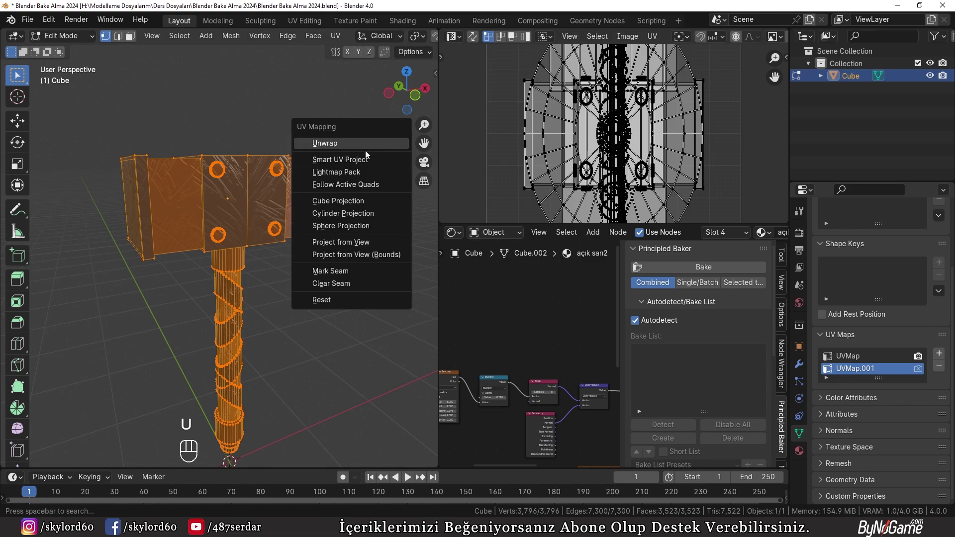
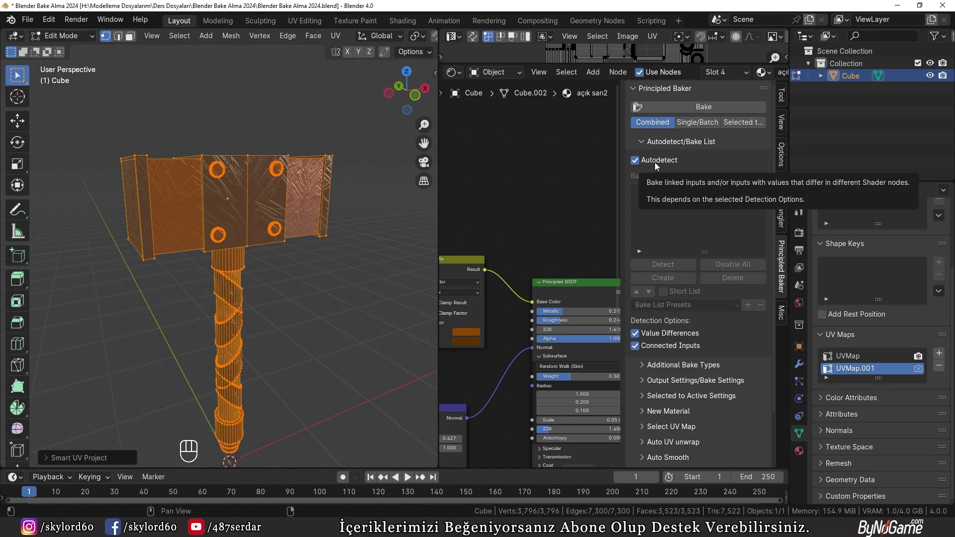
- Detect the material's bake inputs and include the Color map alongside Normal in the Bake List
left_click(658, 165)
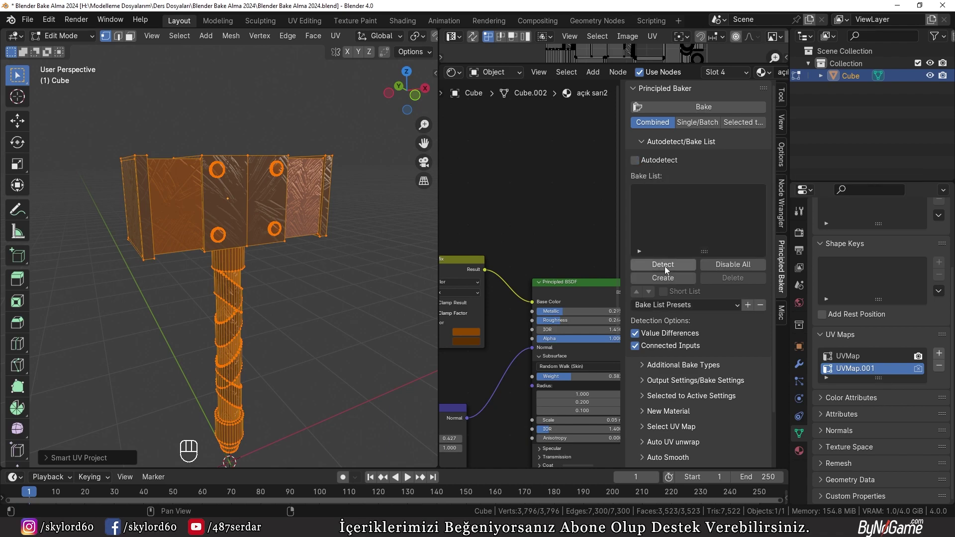
left_click(675, 268)
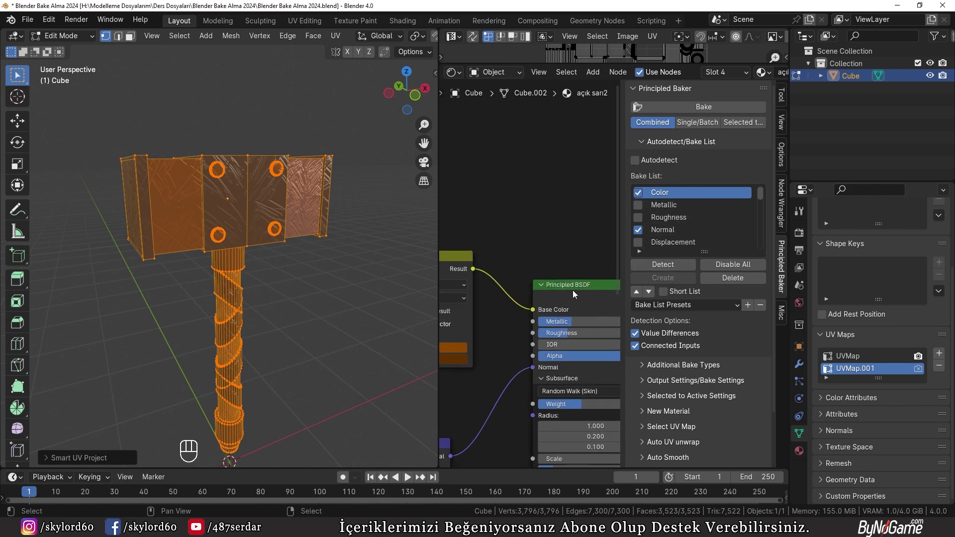
left_click(576, 293)
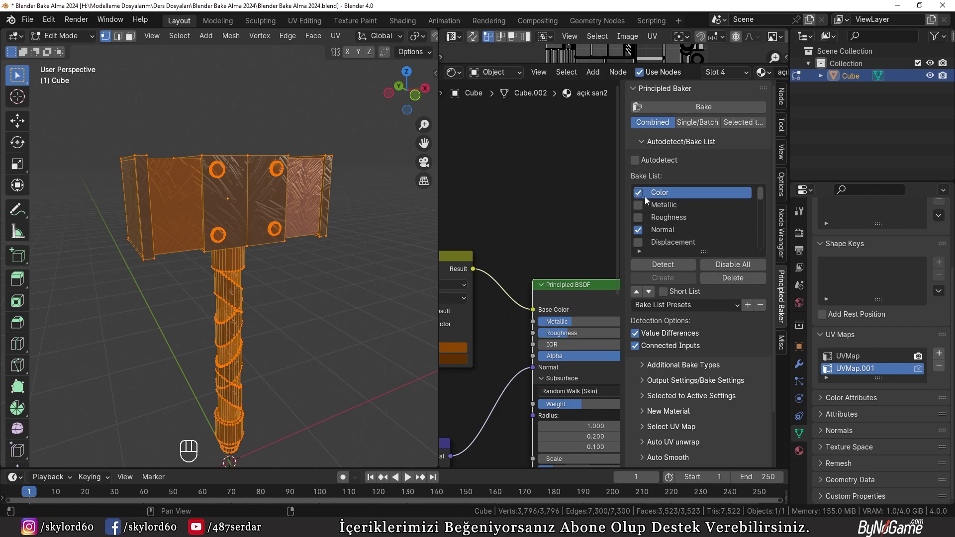
left_click(572, 361)
left_click(504, 249)
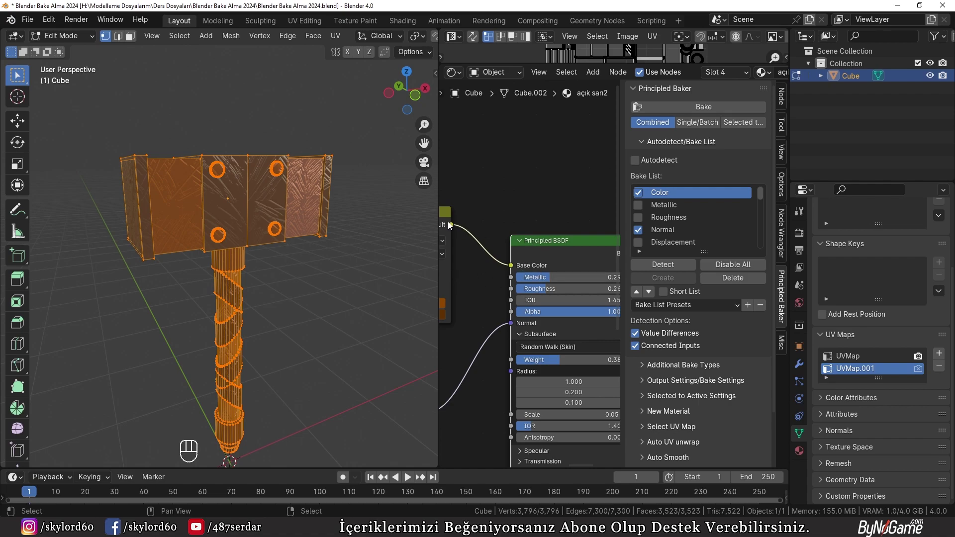
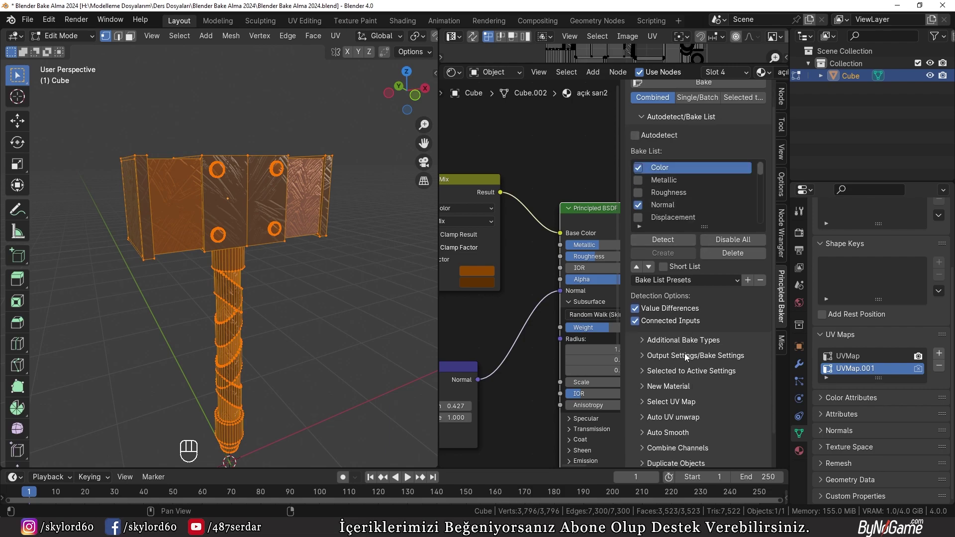
- Configure bake output as 2048 px PNGs into a //Baking\ folder with the Selected UV map option
middle_click(690, 359)
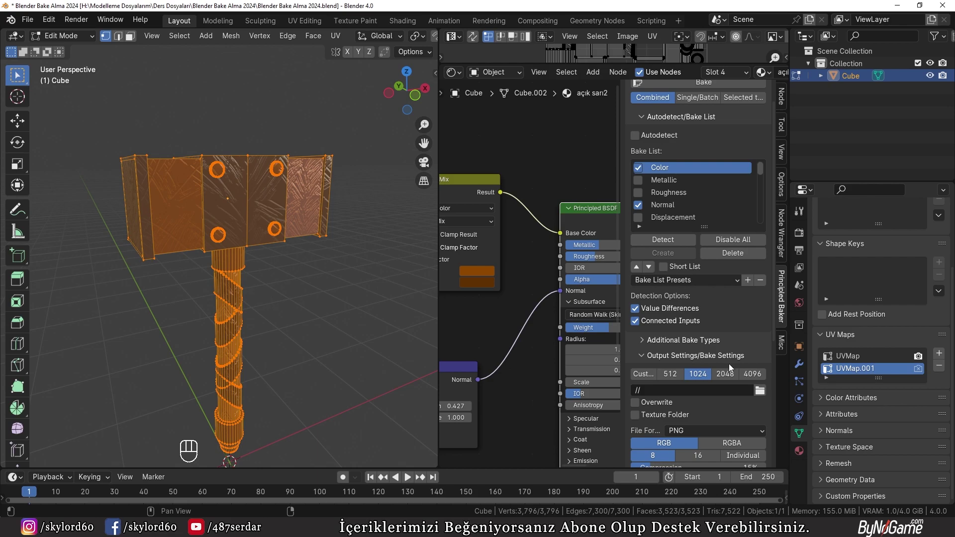
middle_click(733, 377)
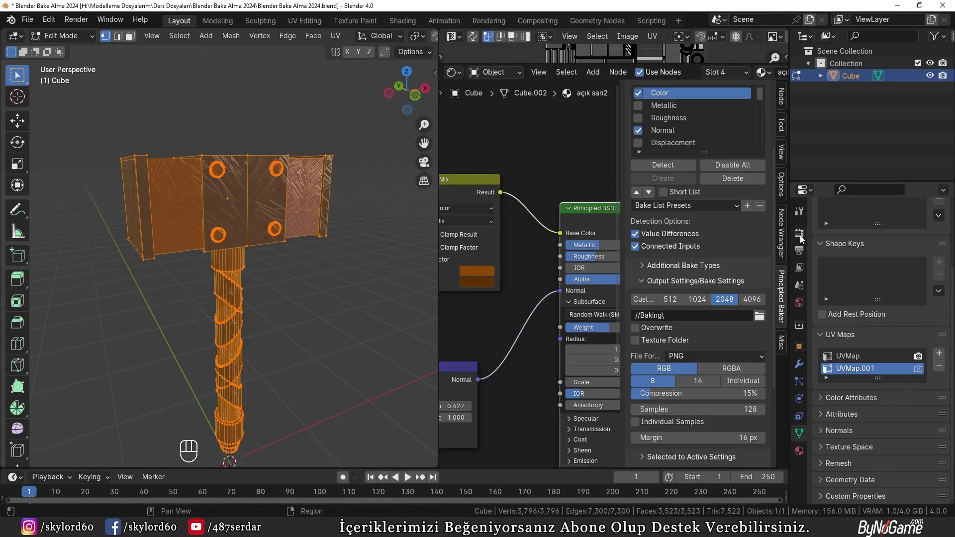
middle_click(798, 234)
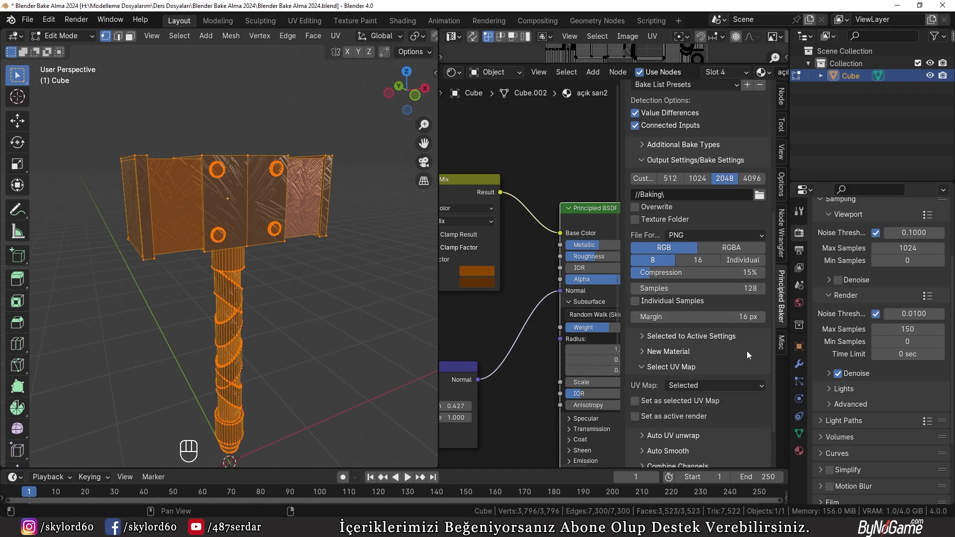
- Return to the mesh's UV Maps list with UVMap.001 active before baking into Cube.001
left_click(808, 437)
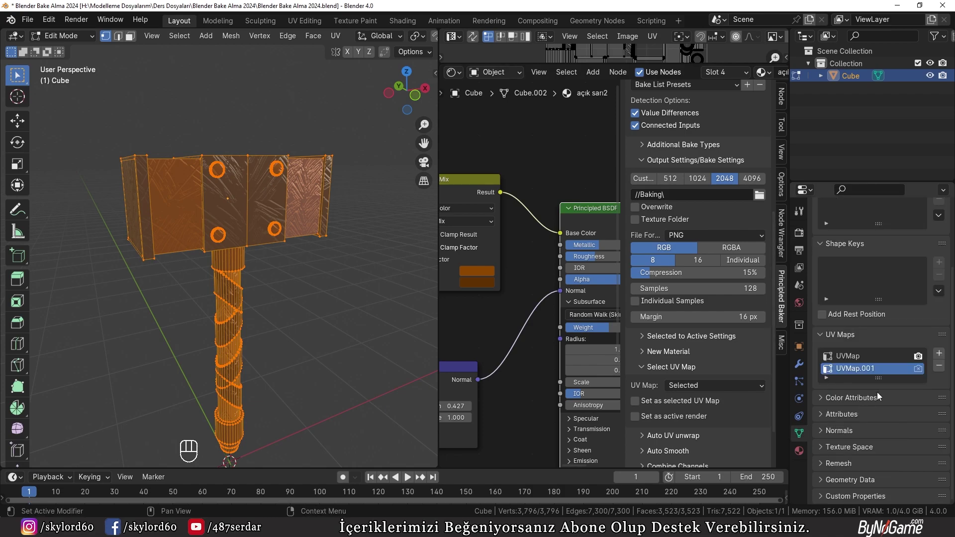
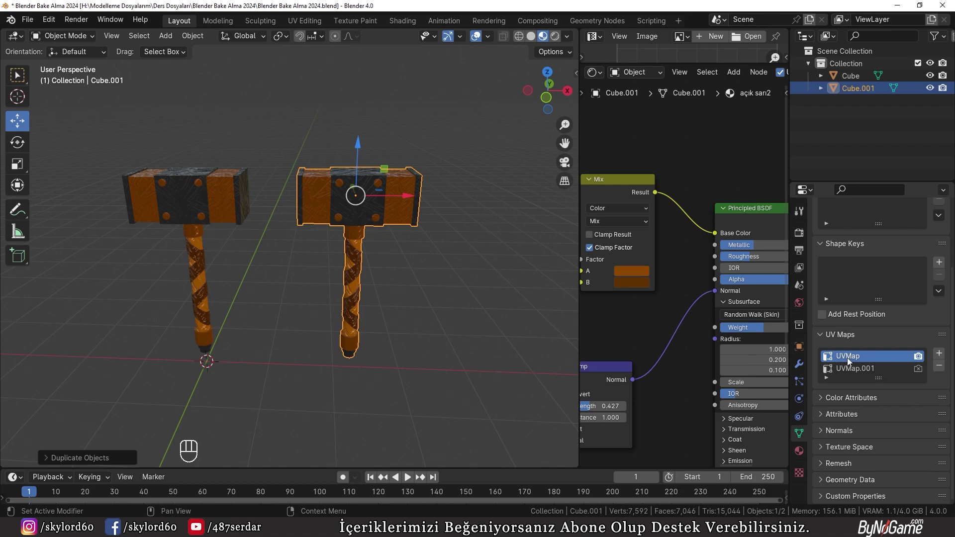
- Orbit and zoom to compare the baked duplicate's head with the original hammer up close
left_click_drag(944, 369, 804, 453)
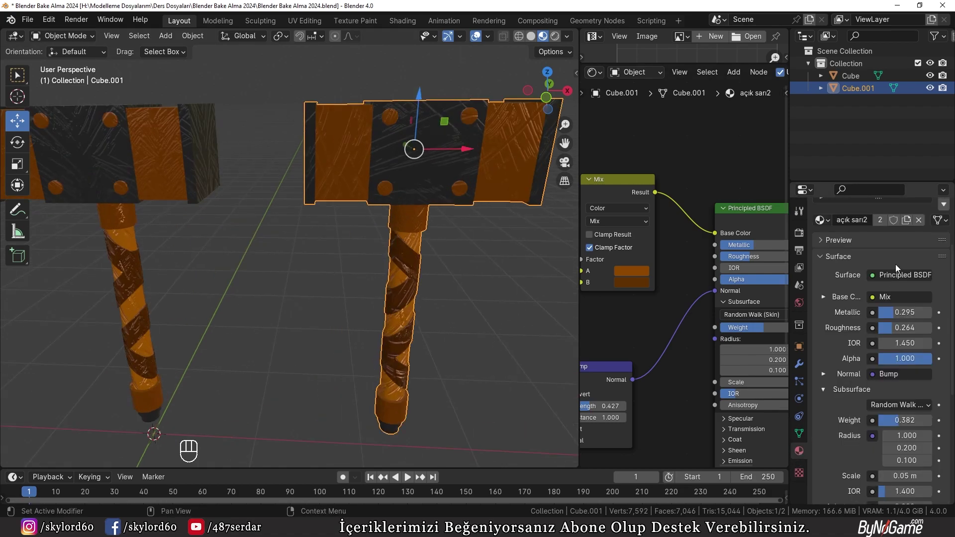
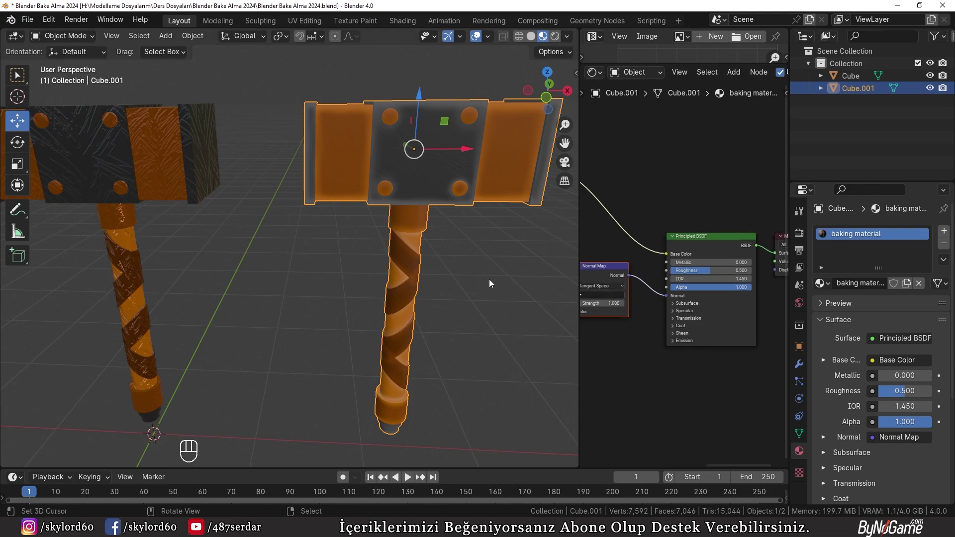
left_click_drag(442, 310, 395, 238)
left_click_drag(442, 245, 395, 275)
left_click_drag(413, 292, 490, 357)
middle_click(490, 357)
left_click_drag(358, 275, 385, 347)
left_click_drag(214, 325, 310, 330)
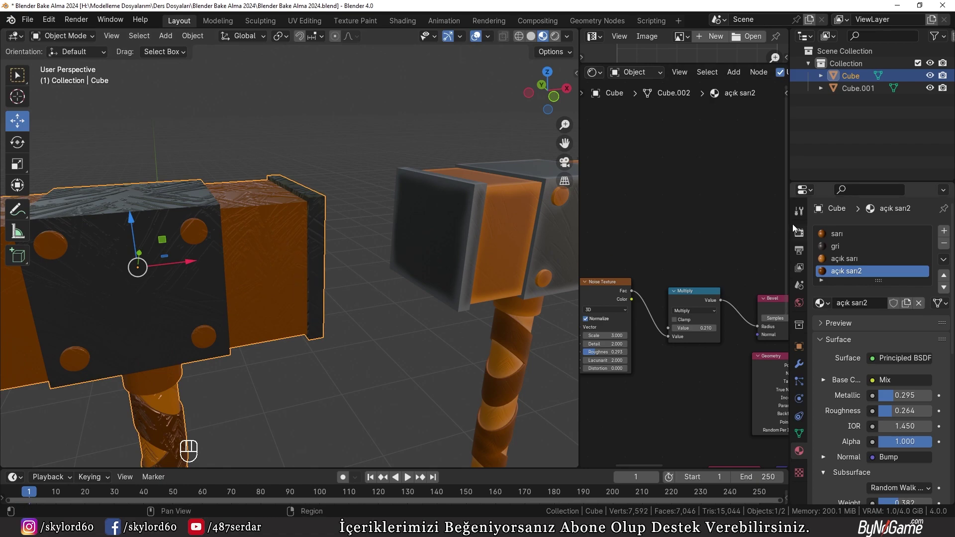
- Switch the viewport to Rendered shading and adjust the scene's render settings
left_click(800, 237)
key("z")
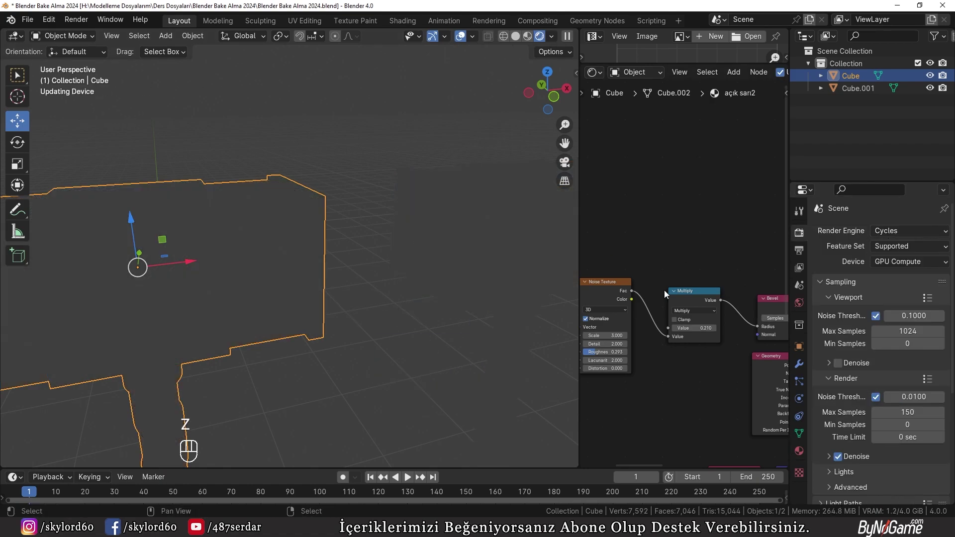
left_click(801, 305)
left_click_drag(875, 309, 639, 359)
left_click(940, 324)
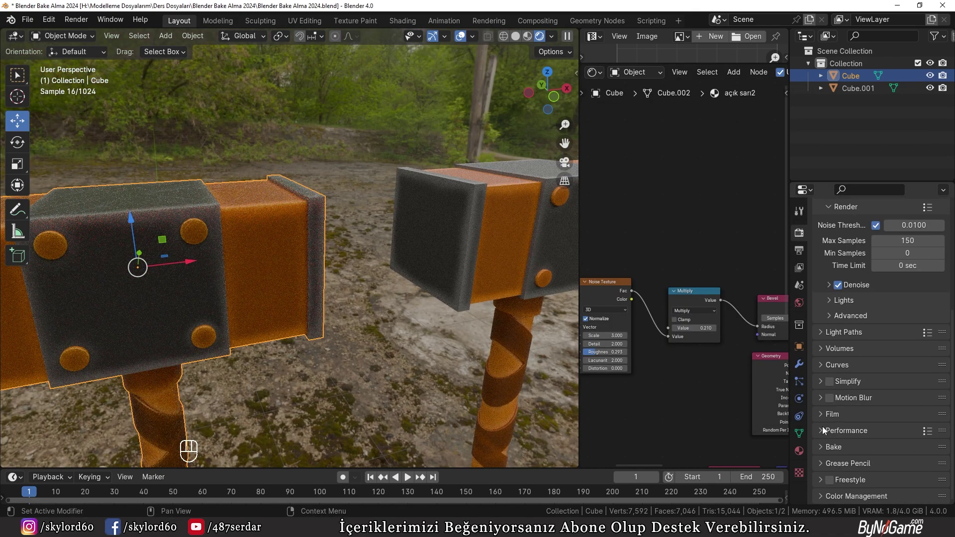
- Enable Film > Transparent and view both hammers from the front with nothing selected
left_click(824, 422)
left_click(838, 409)
left_click_drag(352, 344, 344, 324)
middle_click(344, 324)
left_click(345, 323)
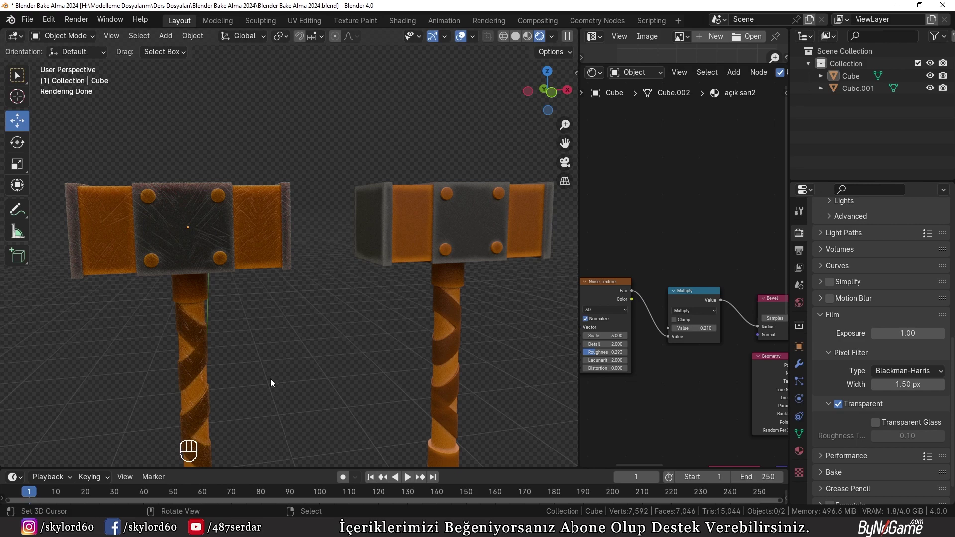
- Select Cube.001, raise its Normal Map strength to 2.2, and frame both hammers side by side
left_click_drag(407, 355, 346, 323)
left_click_drag(356, 324, 374, 341)
middle_click(374, 342)
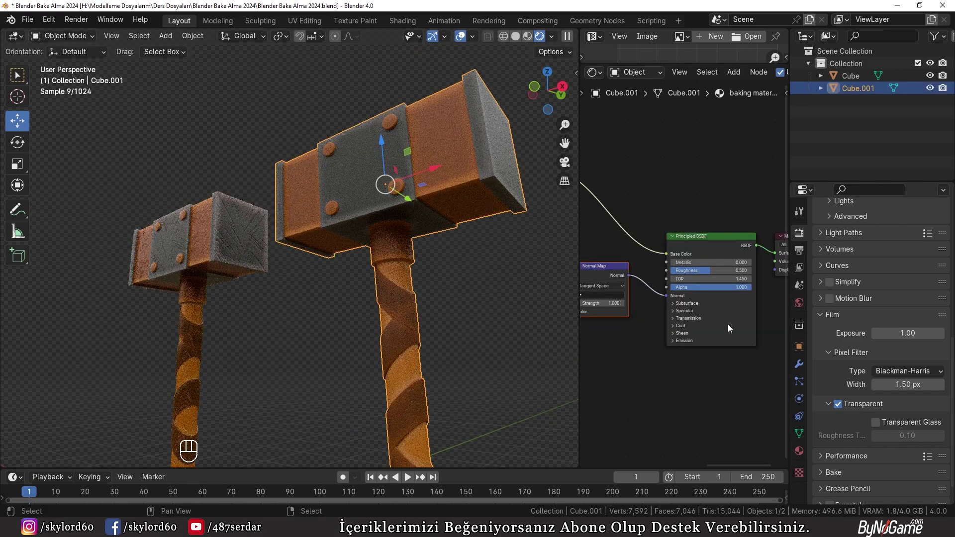
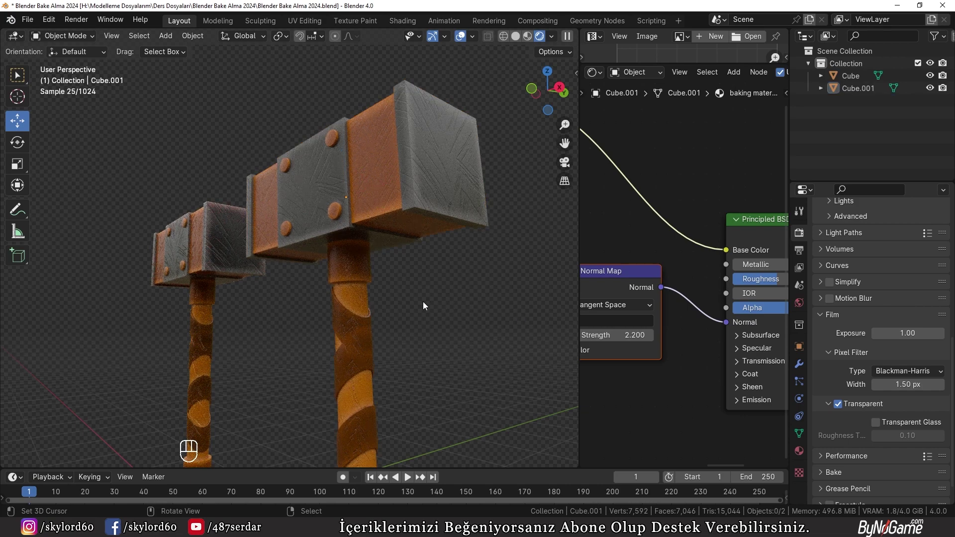
left_click_drag(323, 323, 389, 350)
left_click_drag(400, 345, 378, 332)
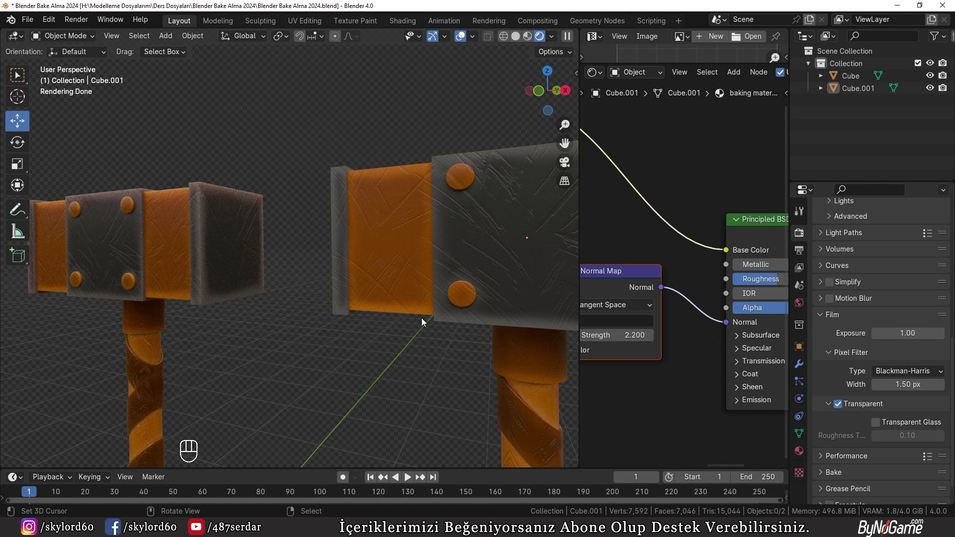
left_click_drag(249, 329, 292, 335)
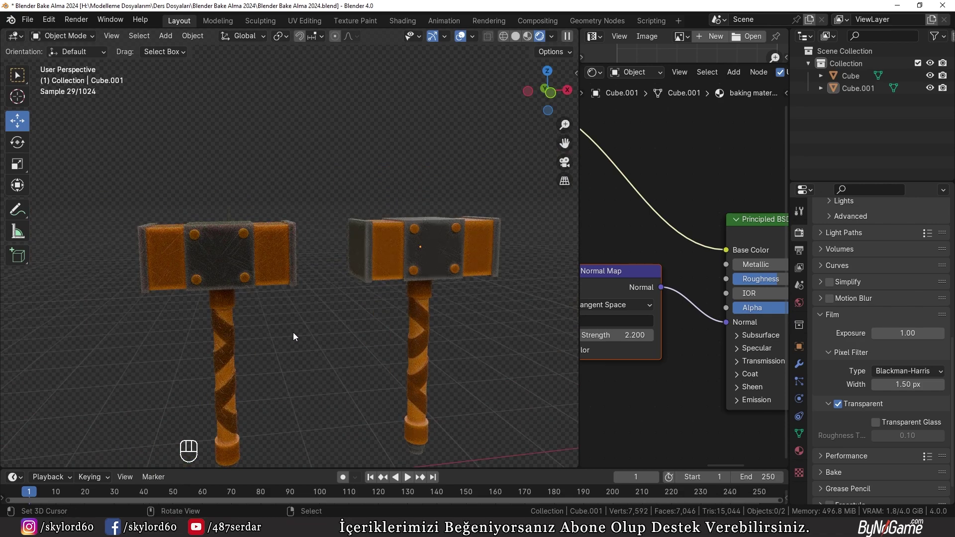